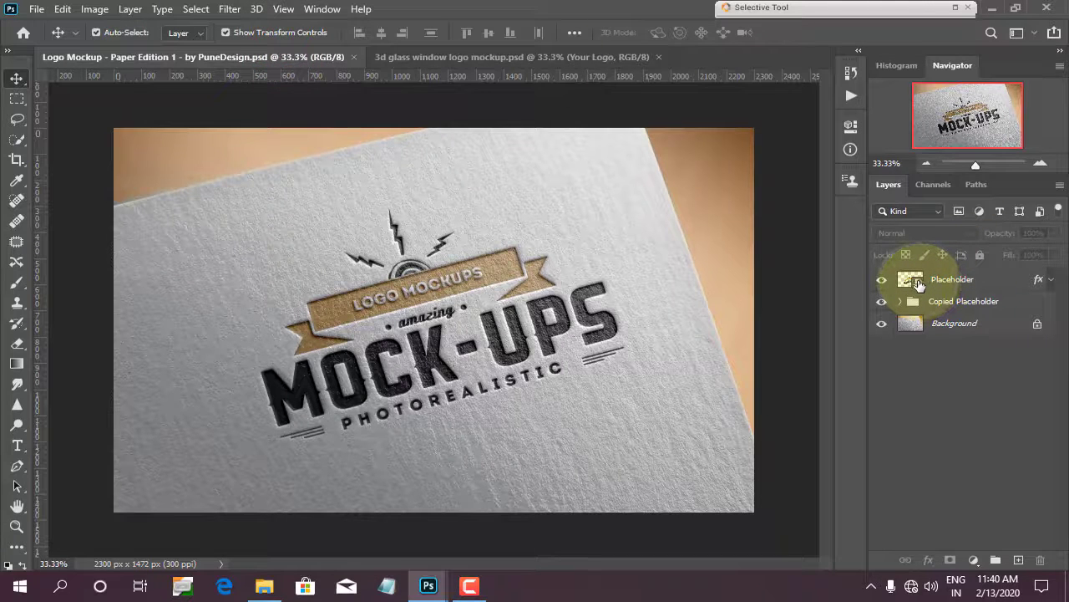
- Edit the paper mockup's Placeholder smart object and hide its sample logo layer
left_click(920, 289)
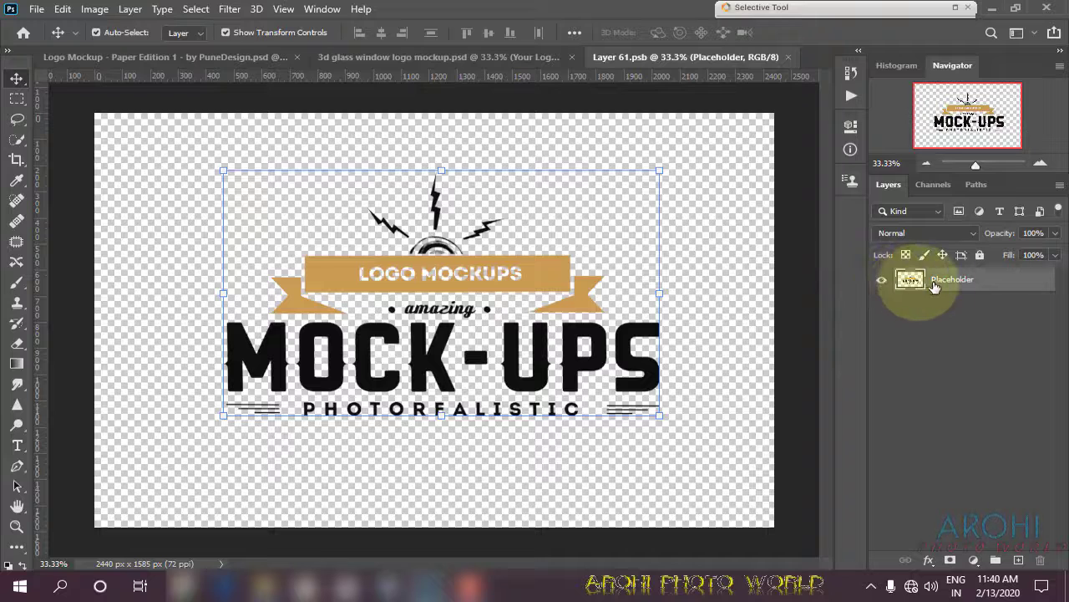
left_click(935, 290)
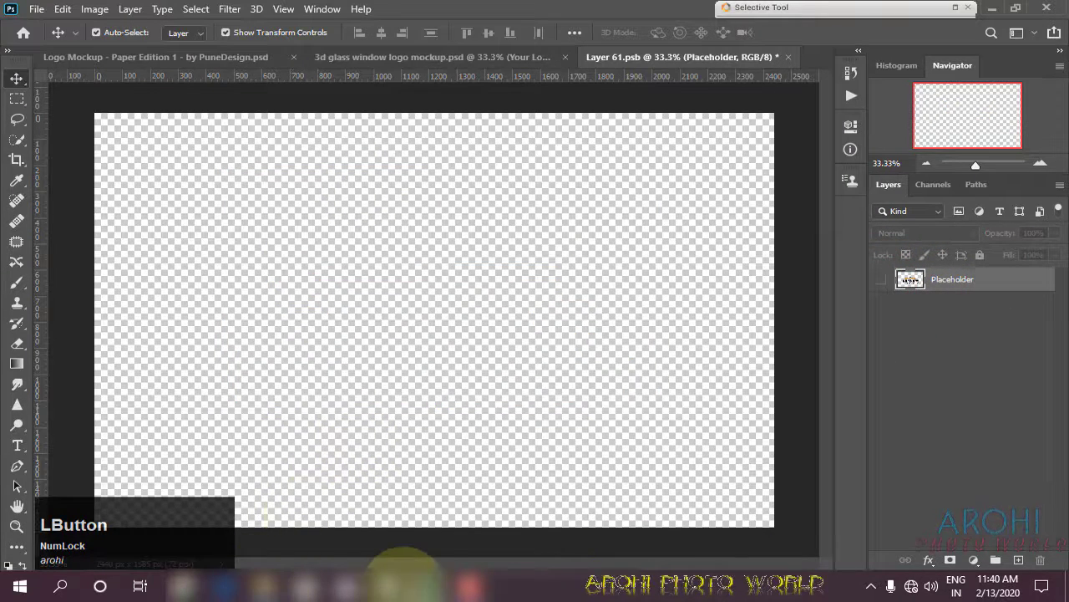
- Drag the Arohi logo from 01.png into Layer 61.psb, scale it to 225% and centre it
left_click(473, 526)
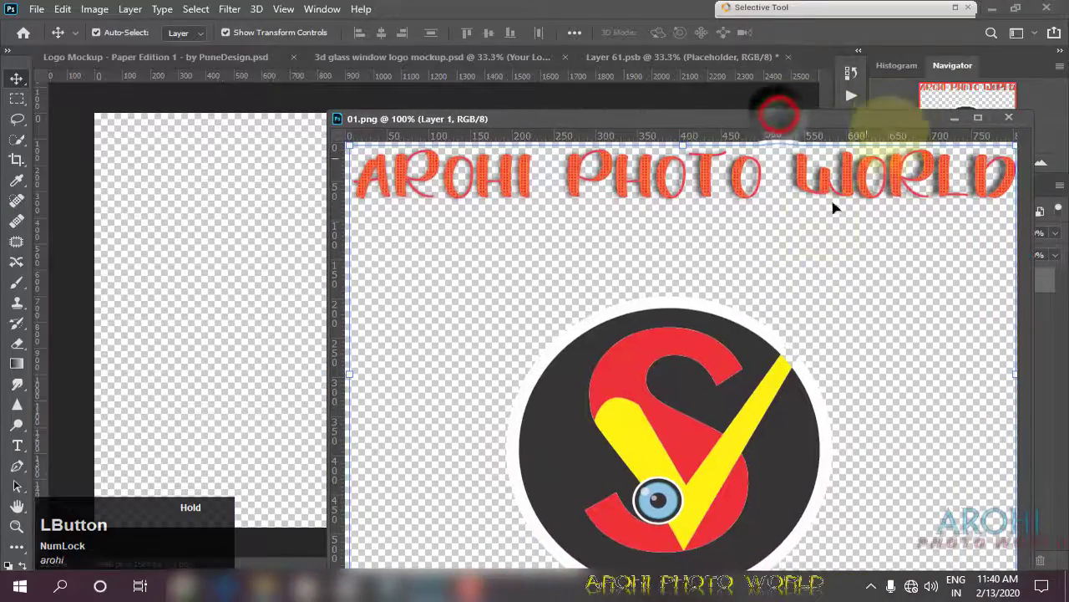
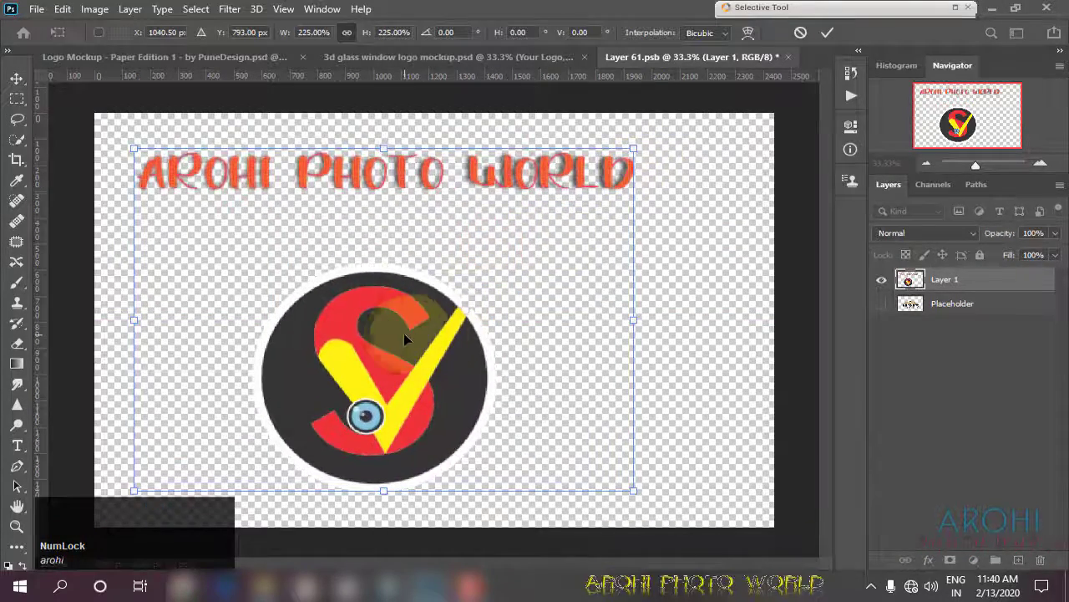
left_click(426, 338)
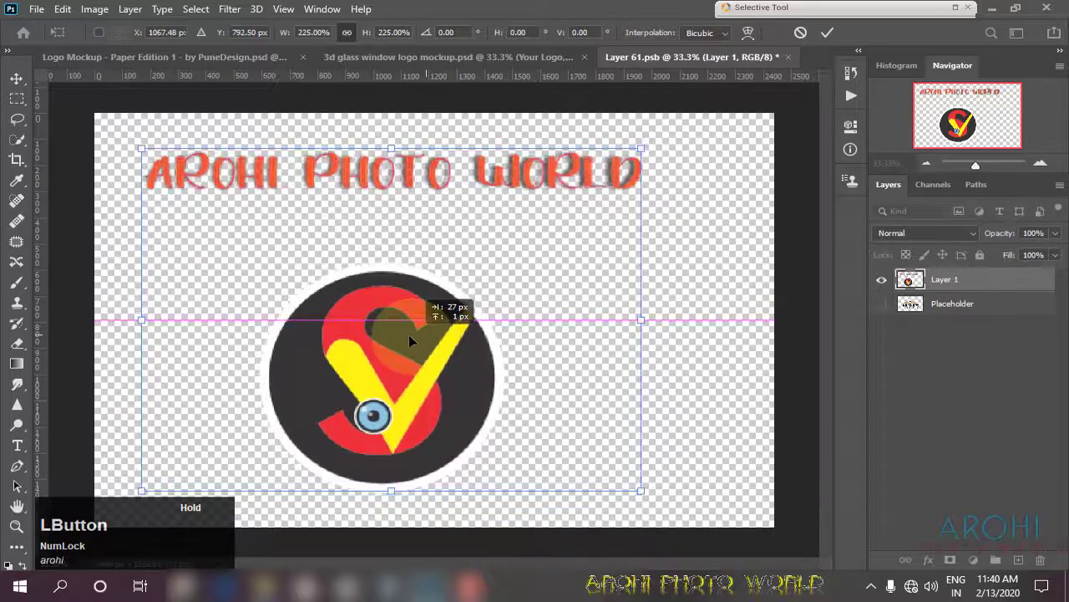
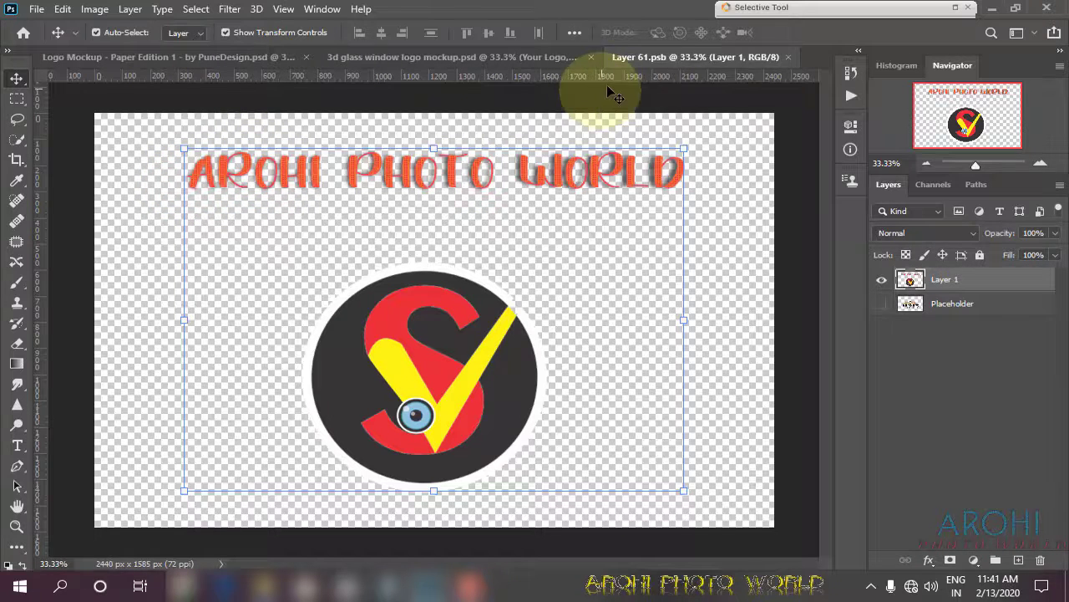
- Switch back to the Logo Mockup - Paper Edition document and start Save As
left_click(396, 60)
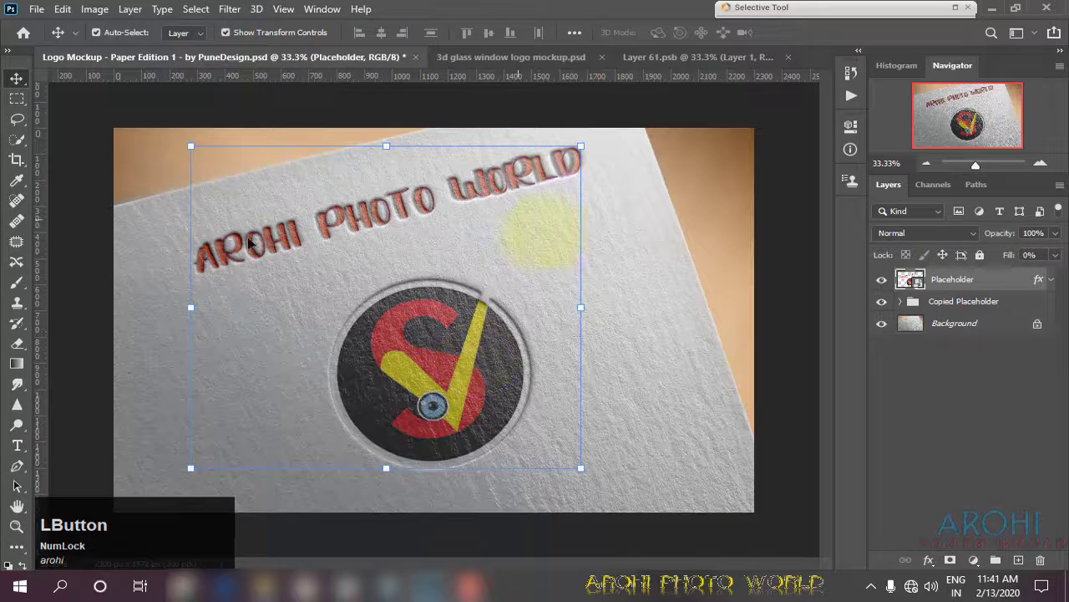
left_click(663, 205)
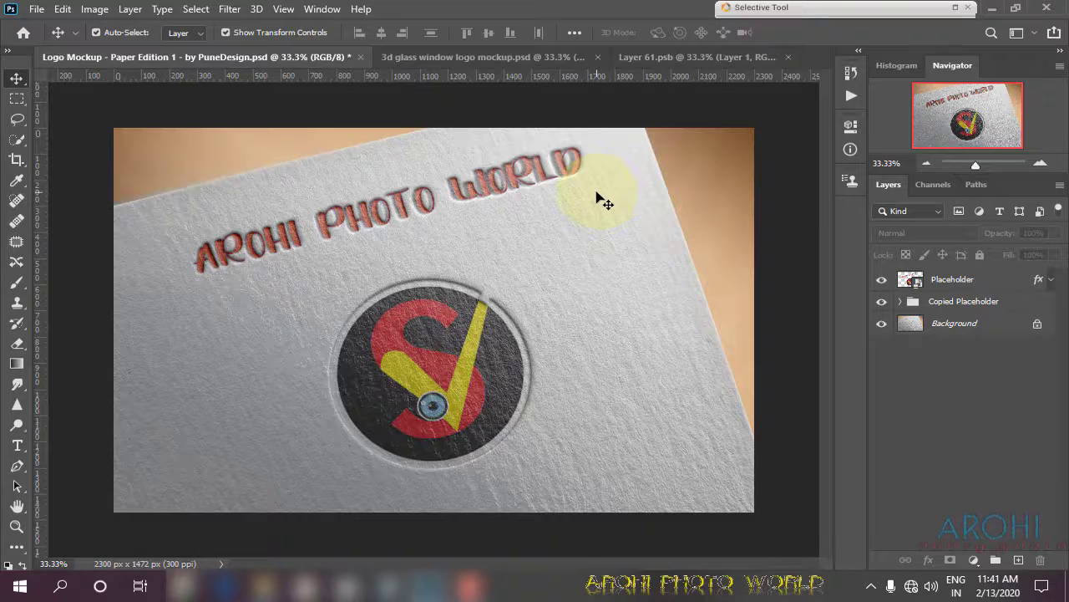
key("ctrl+Num_Lock")
key("ctrl+shift+s")
- Save the mockup to this computer as a JPEG named logo at maximum quality 12
left_click(884, 50)
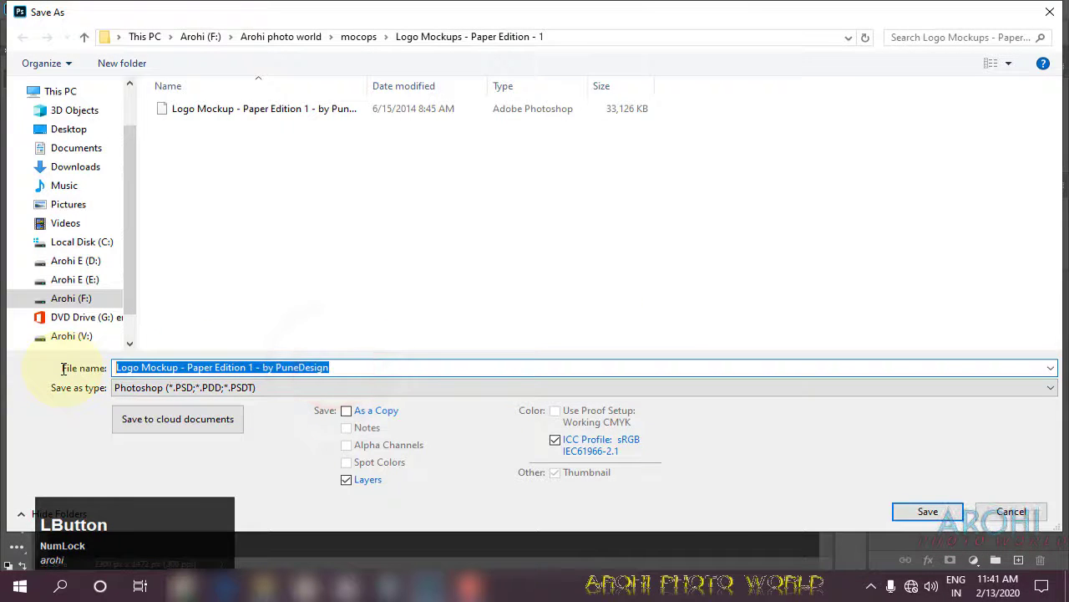
key("Left")
type("log")
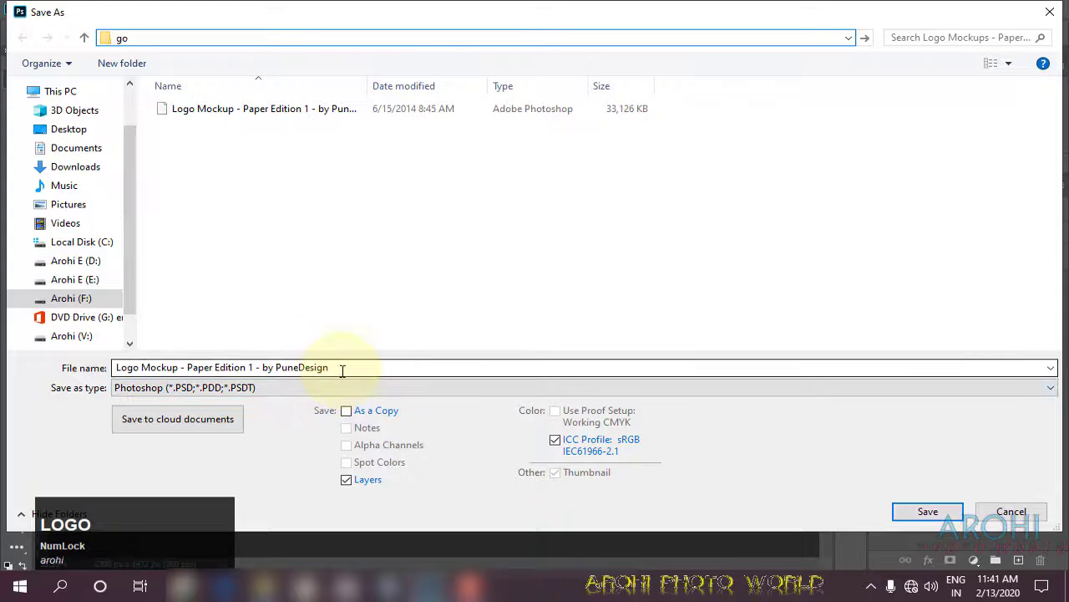
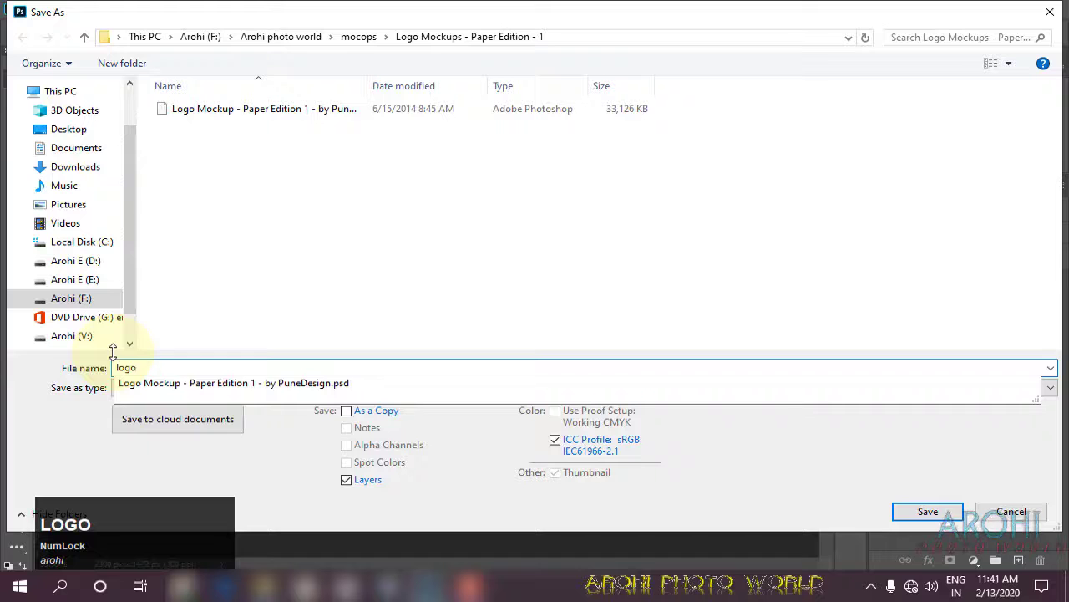
left_click(300, 393)
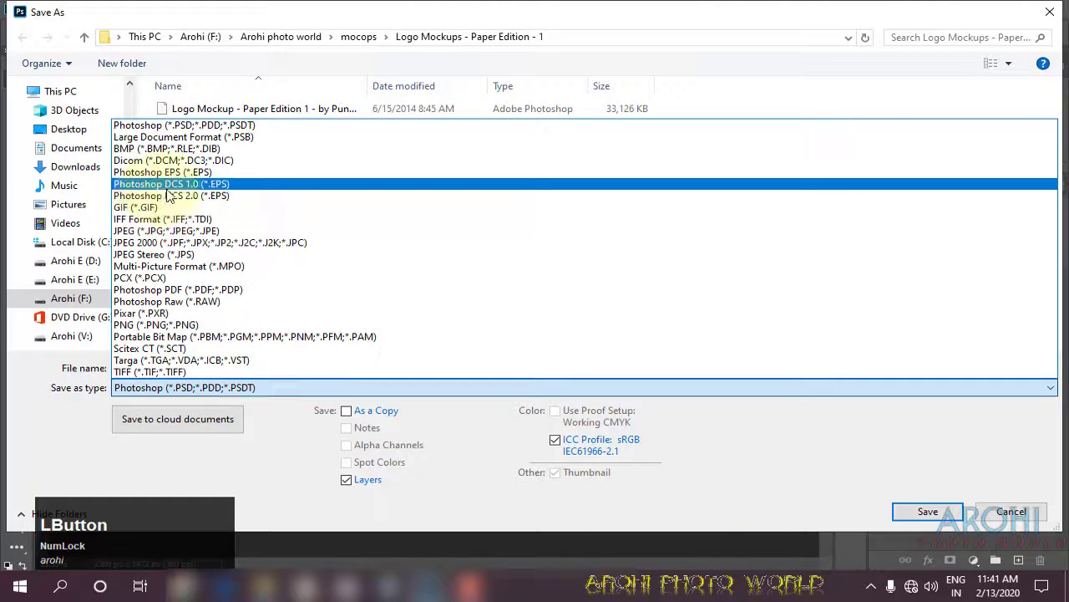
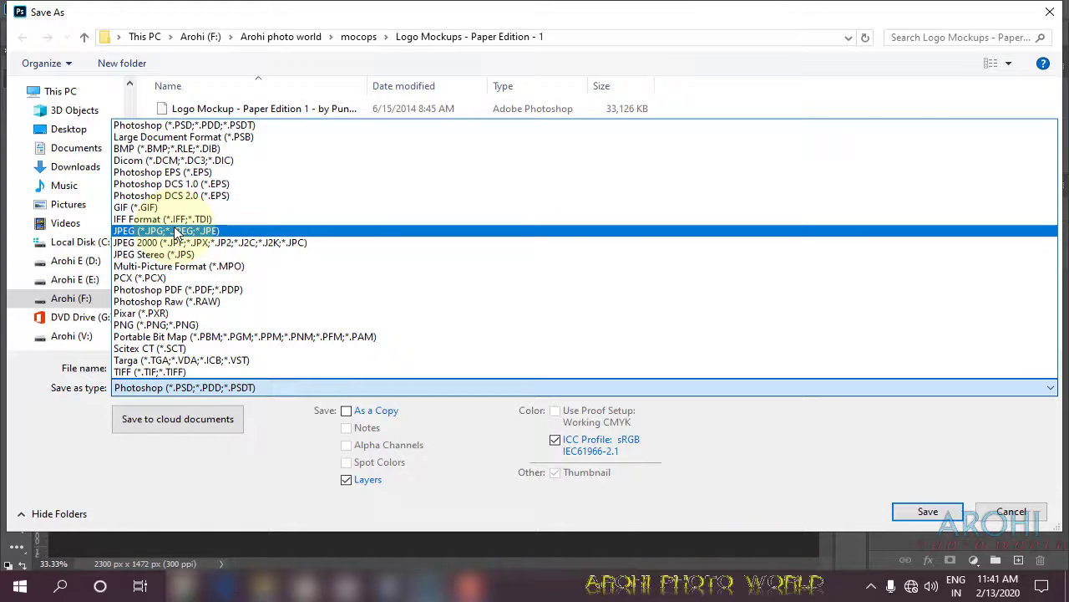
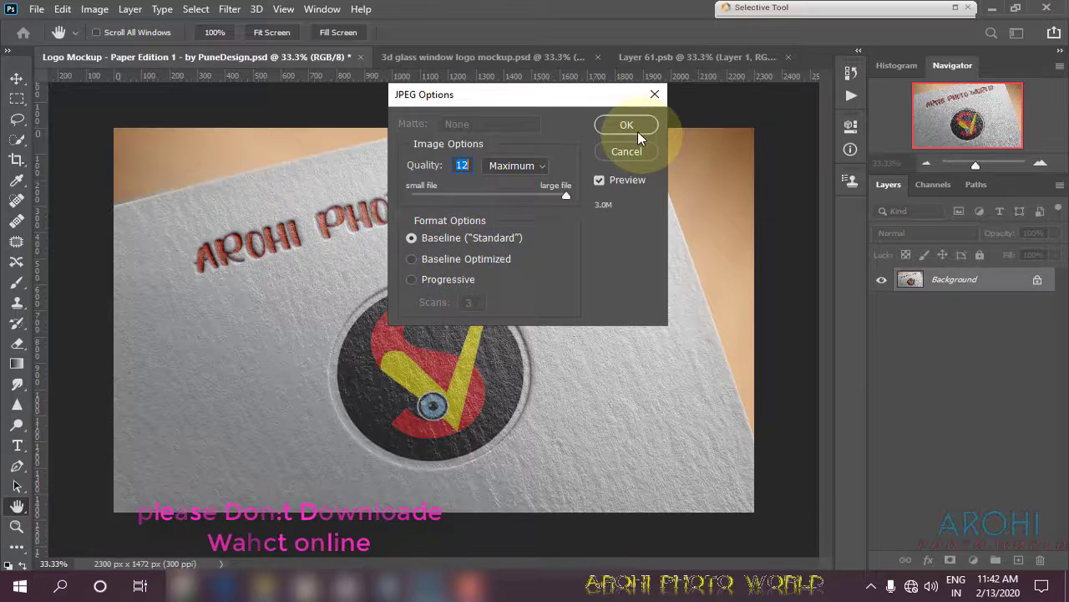
left_click(639, 130)
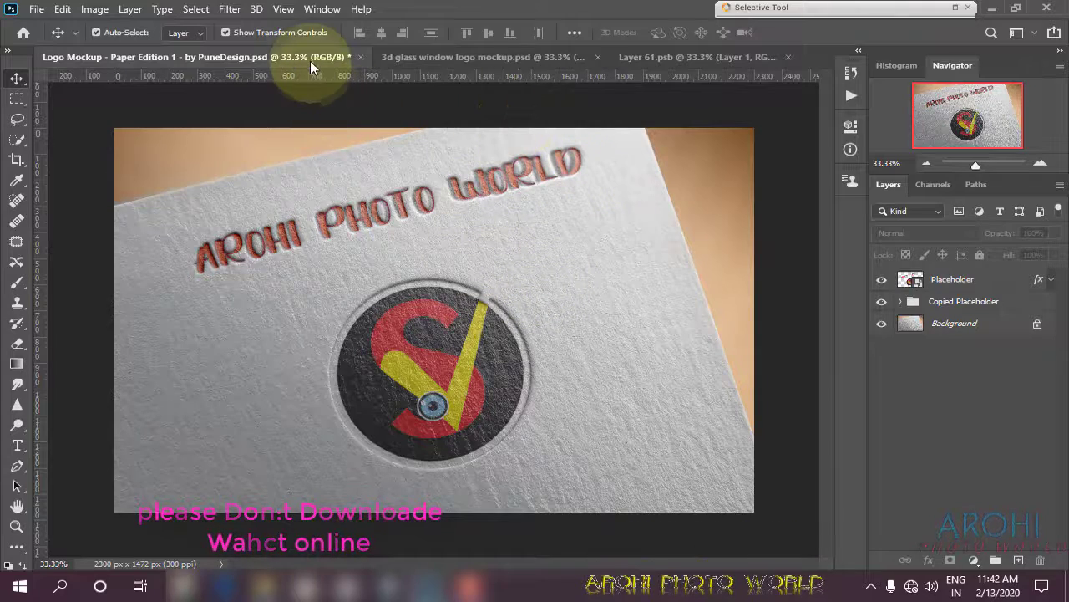
- Close the paper mockup so the 3d glass window logo mockup.psd becomes active
left_click(318, 59)
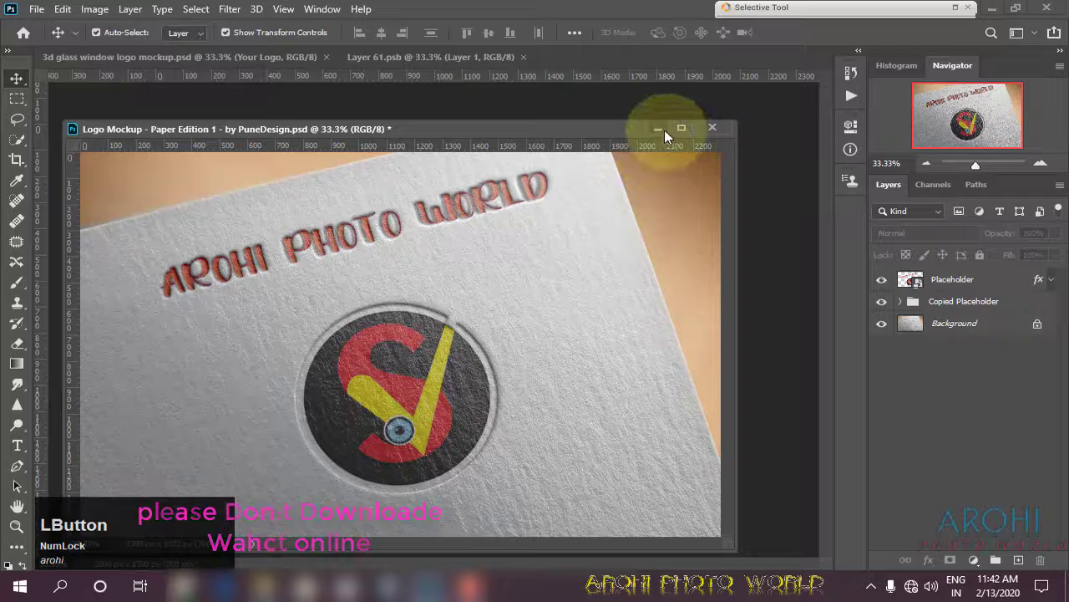
left_click(666, 134)
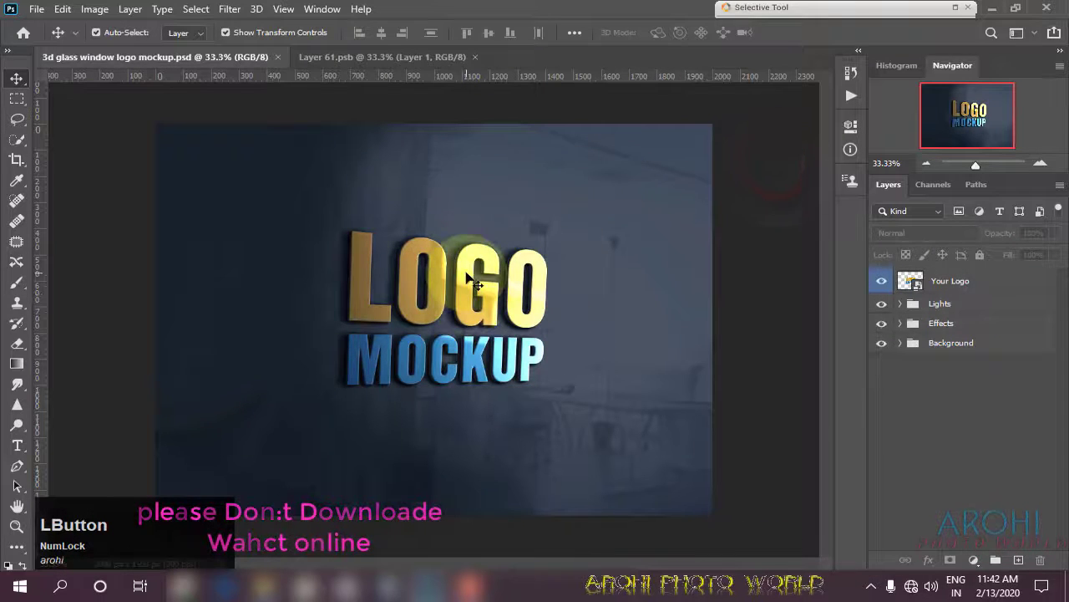
- Edit the Your Logo smart object, paste the Arohi logo and hide the placeholder layers
left_click(923, 291)
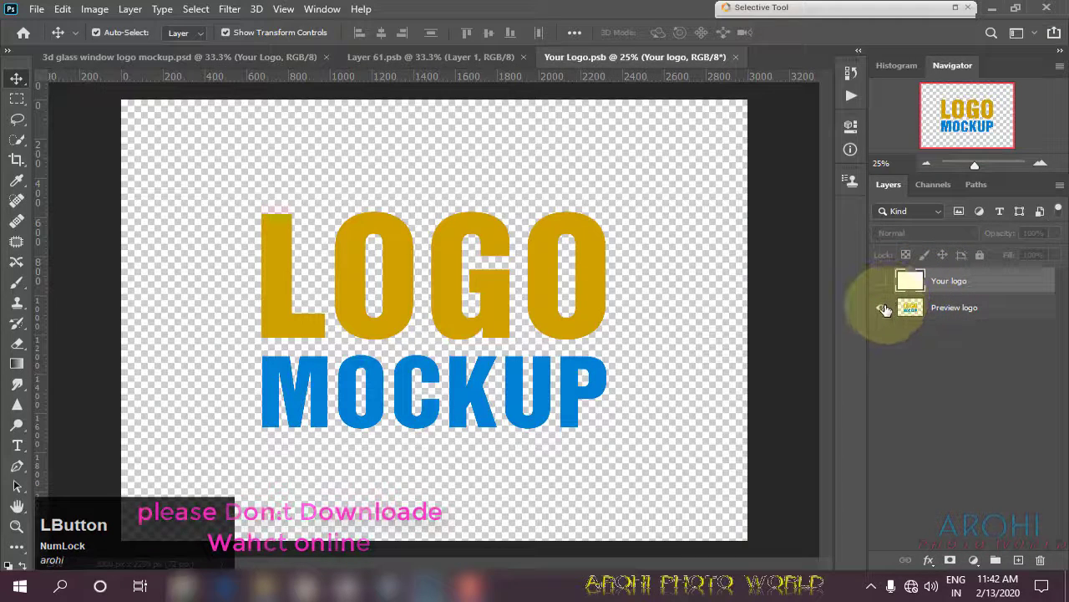
left_click(884, 284)
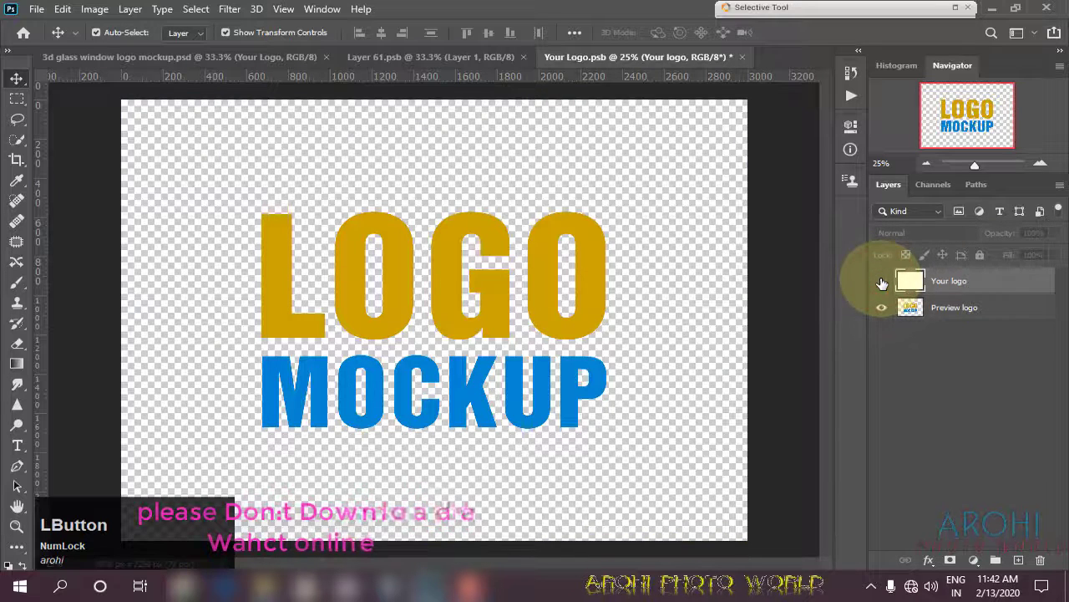
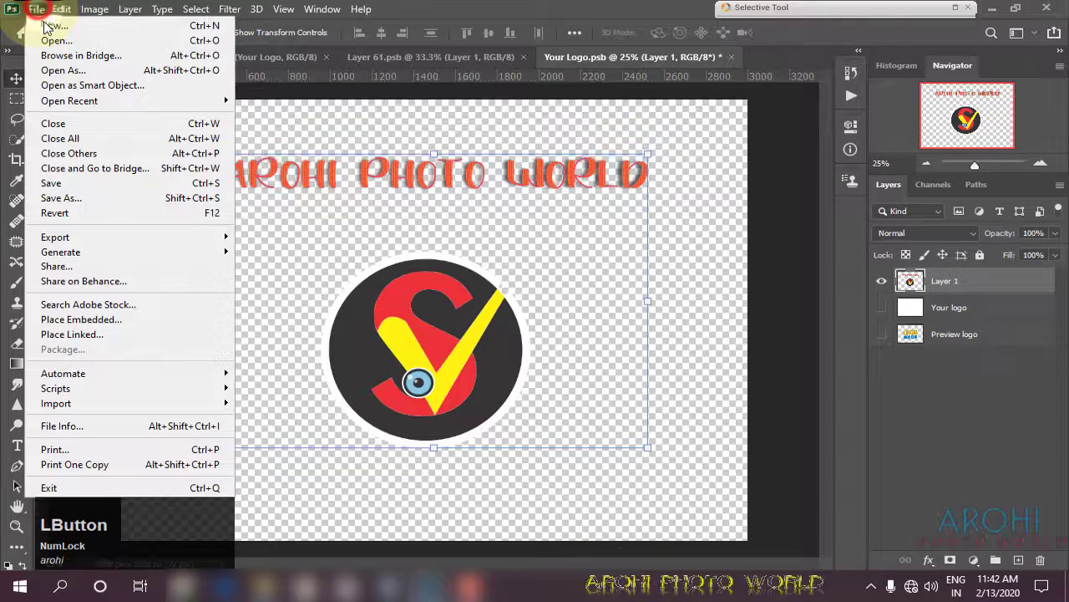
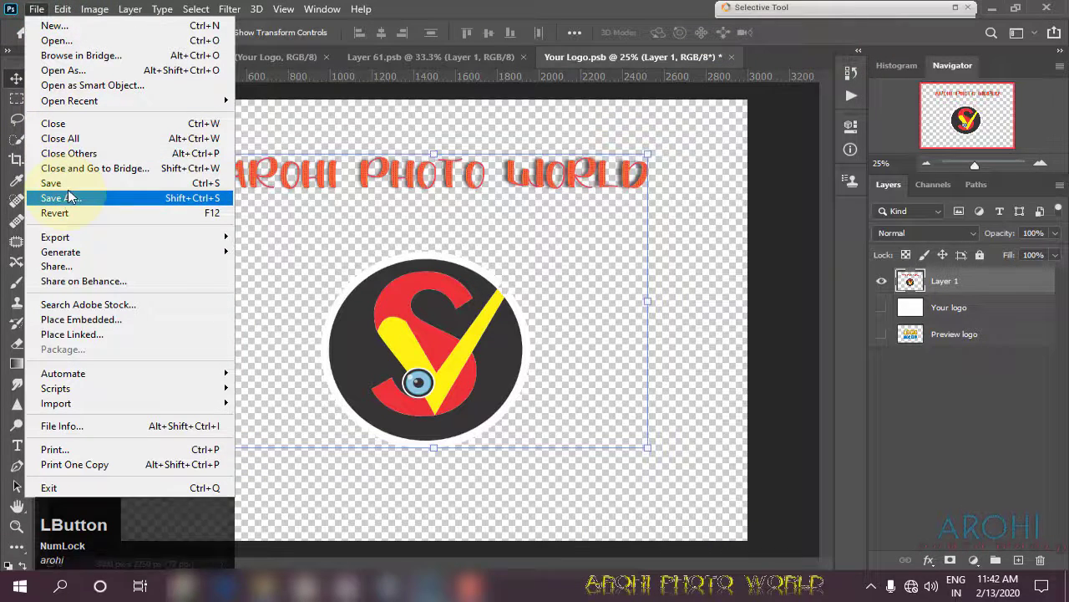
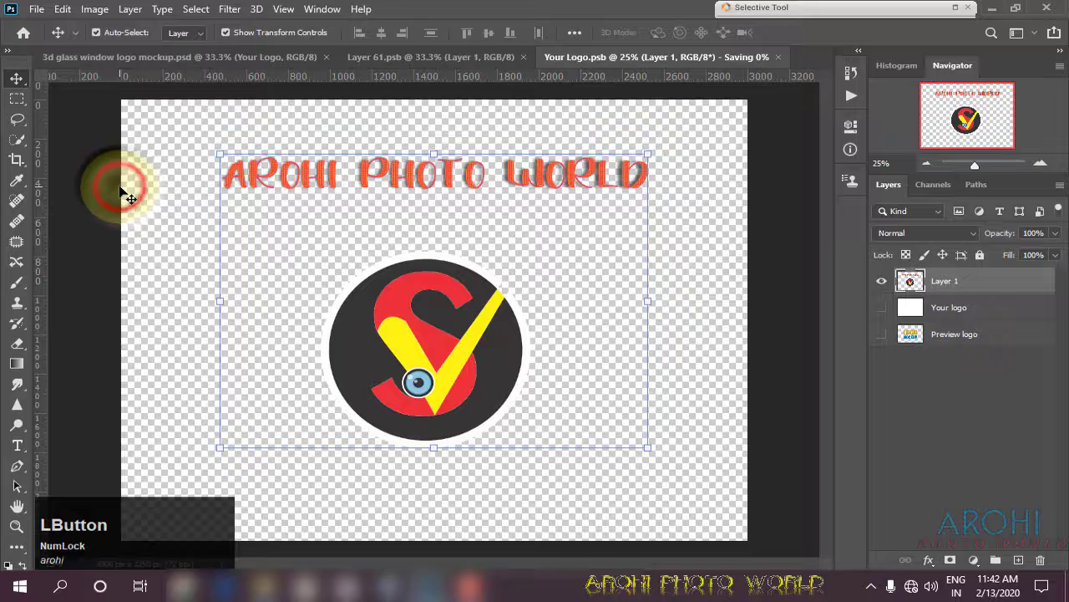
- Save the smart object so the Arohi Photo World logo shows on the glass window mockup
left_click(454, 62)
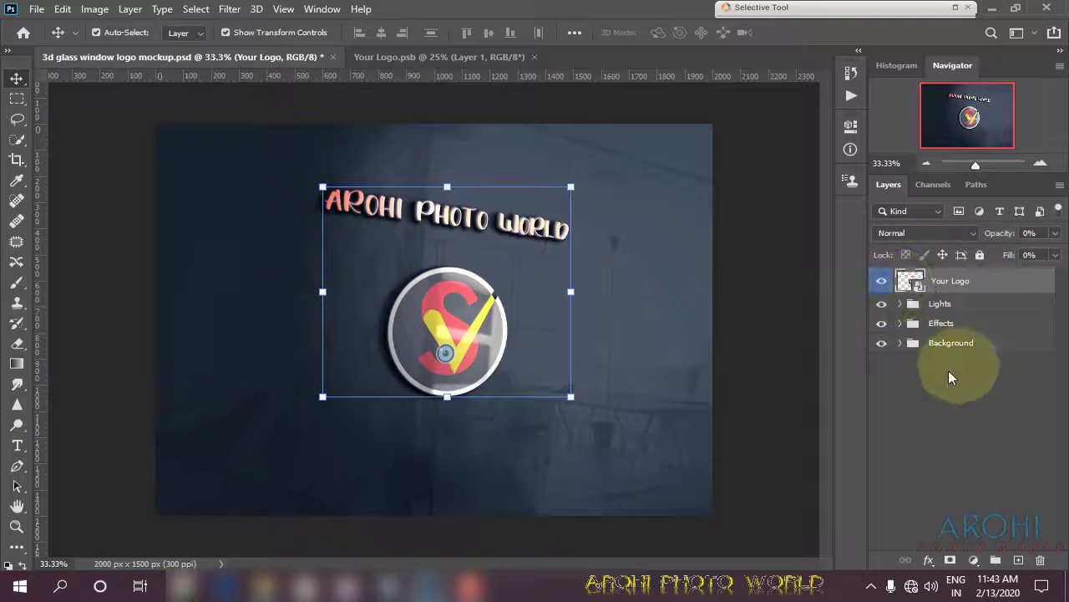
left_click(903, 310)
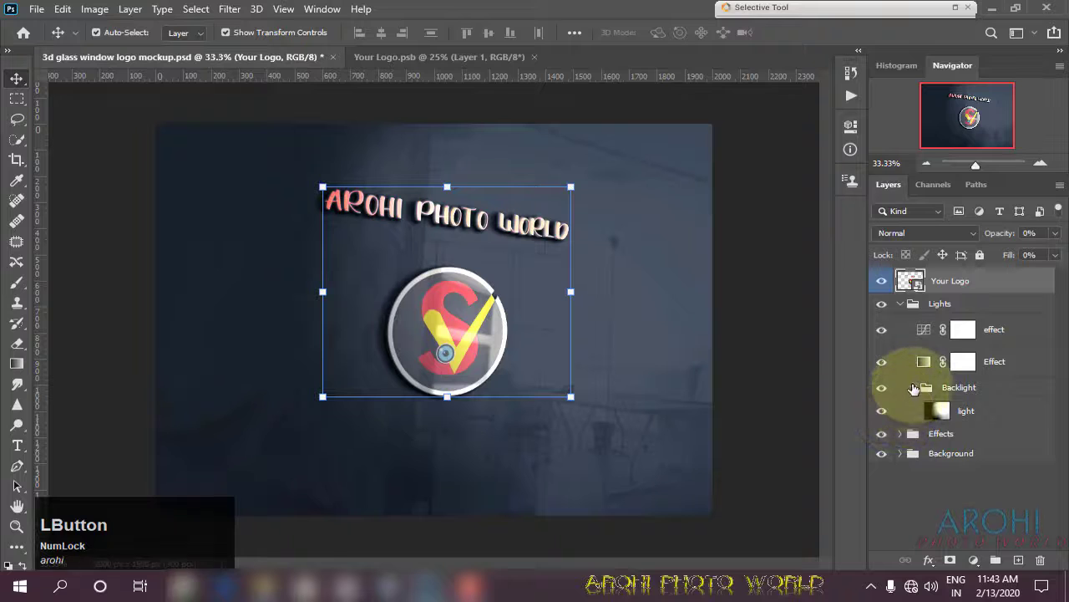
left_click(884, 412)
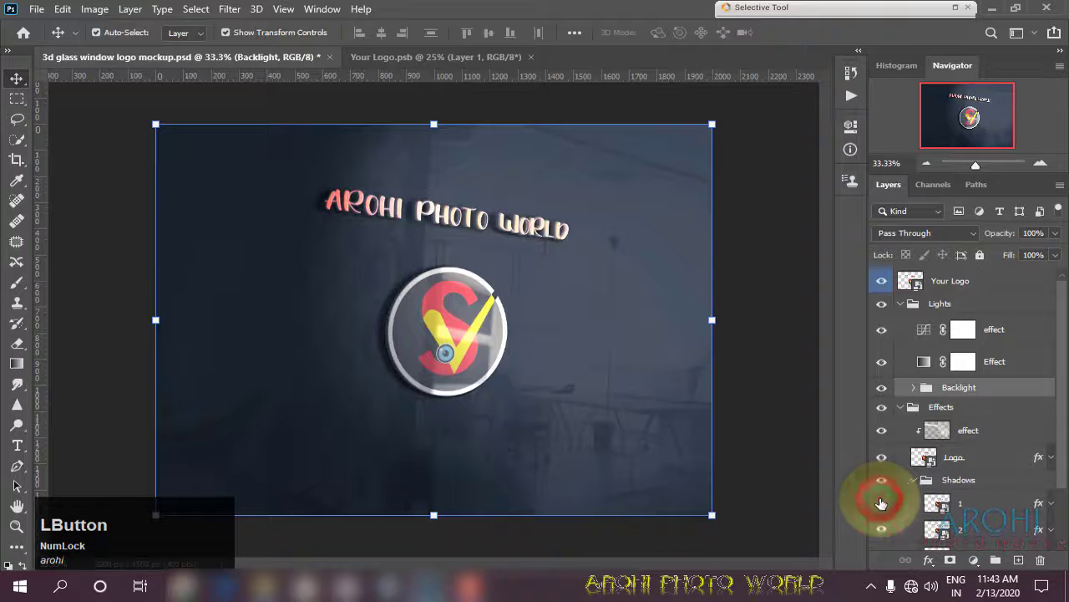
scroll("down", 3)
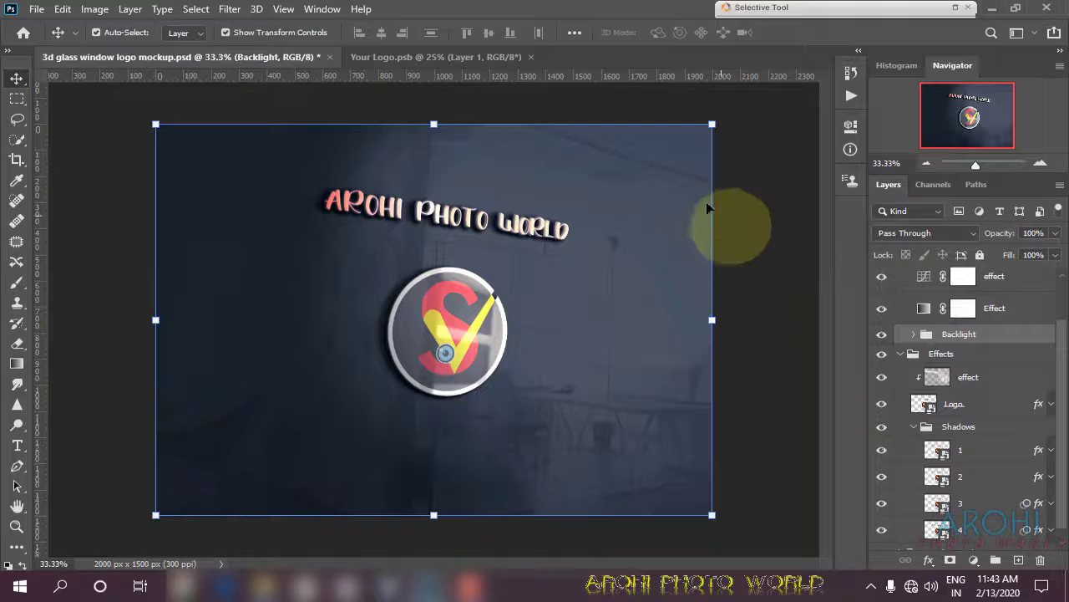
left_click(914, 428)
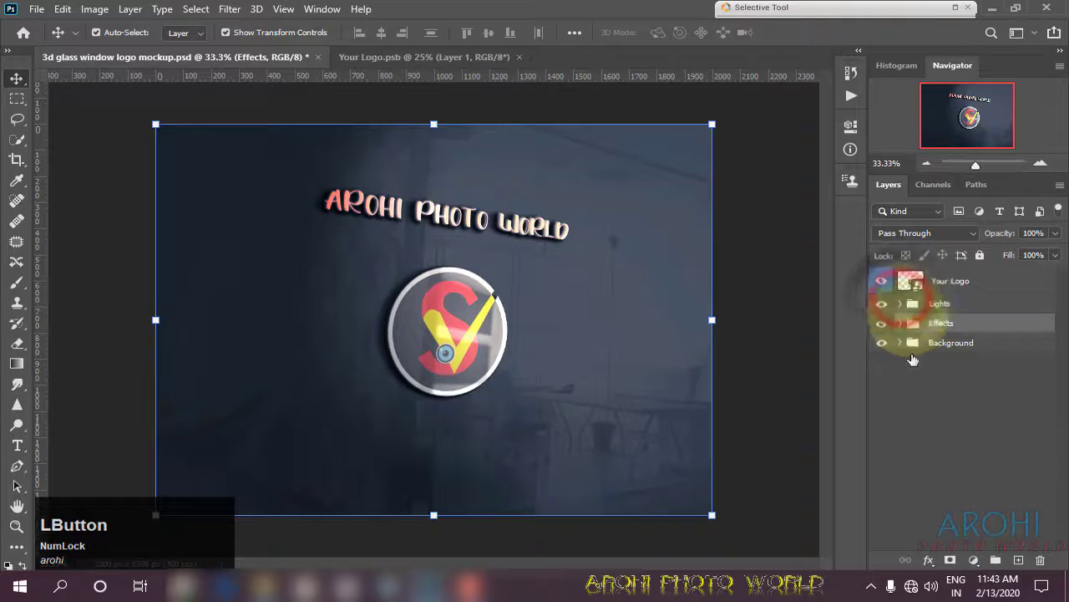
- Save the glass window mockup to the Desktop as a JPEG named logo02
left_click(47, 17)
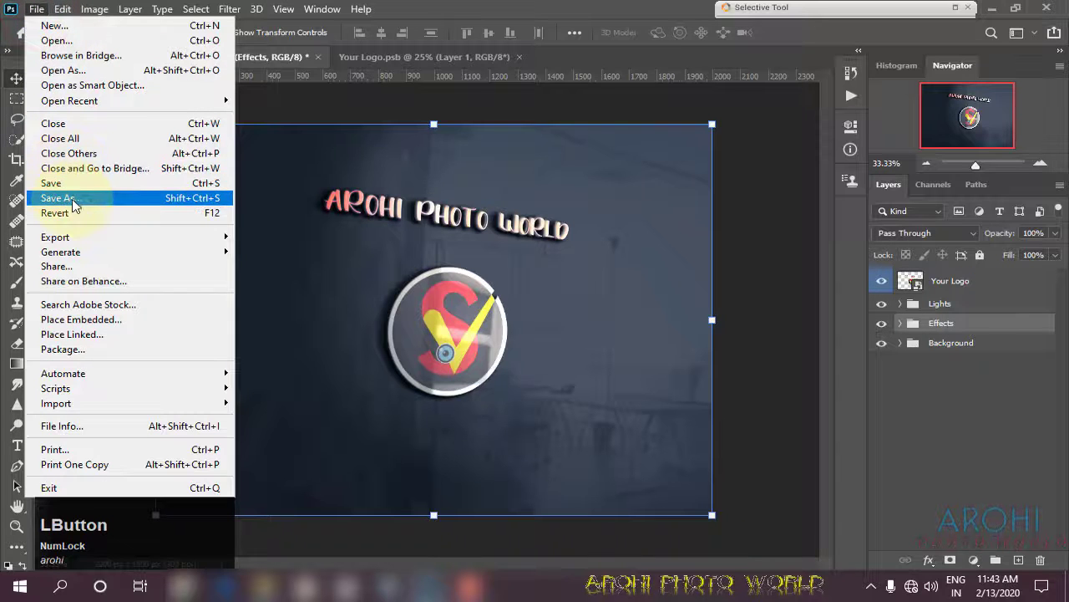
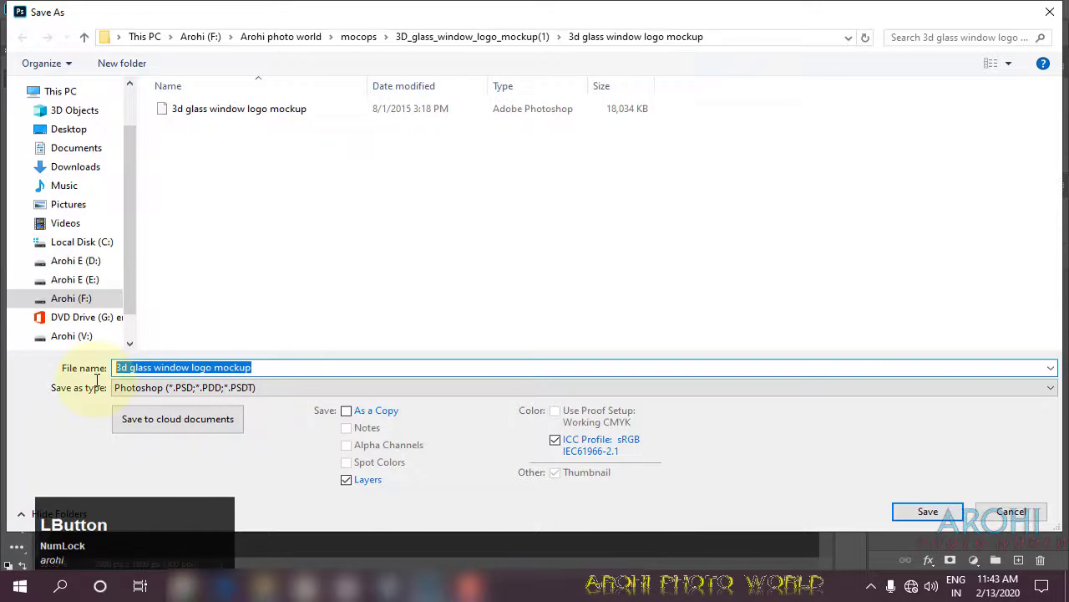
type("logo")
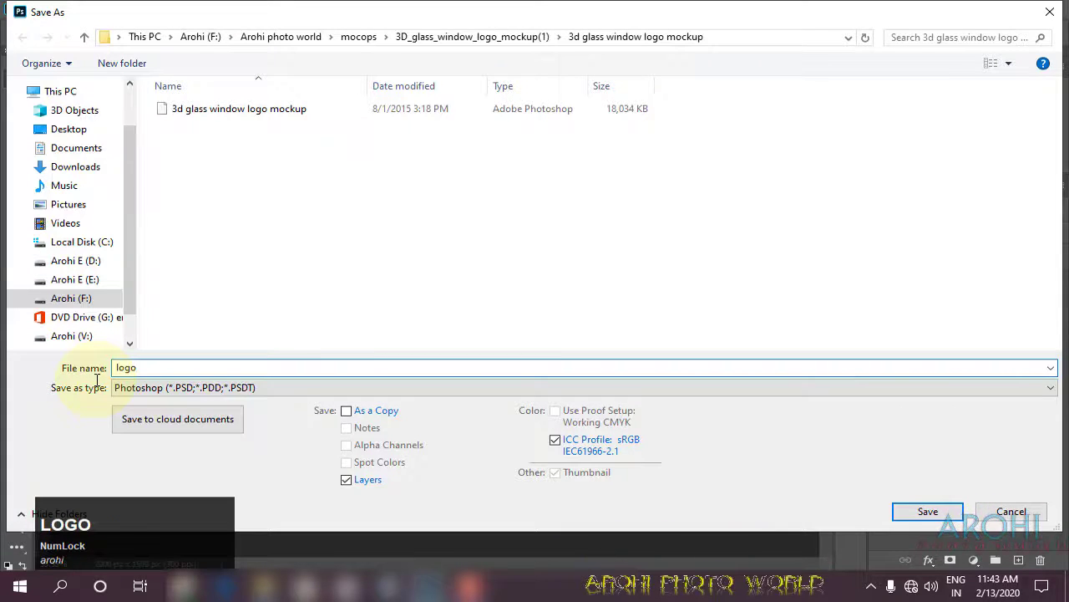
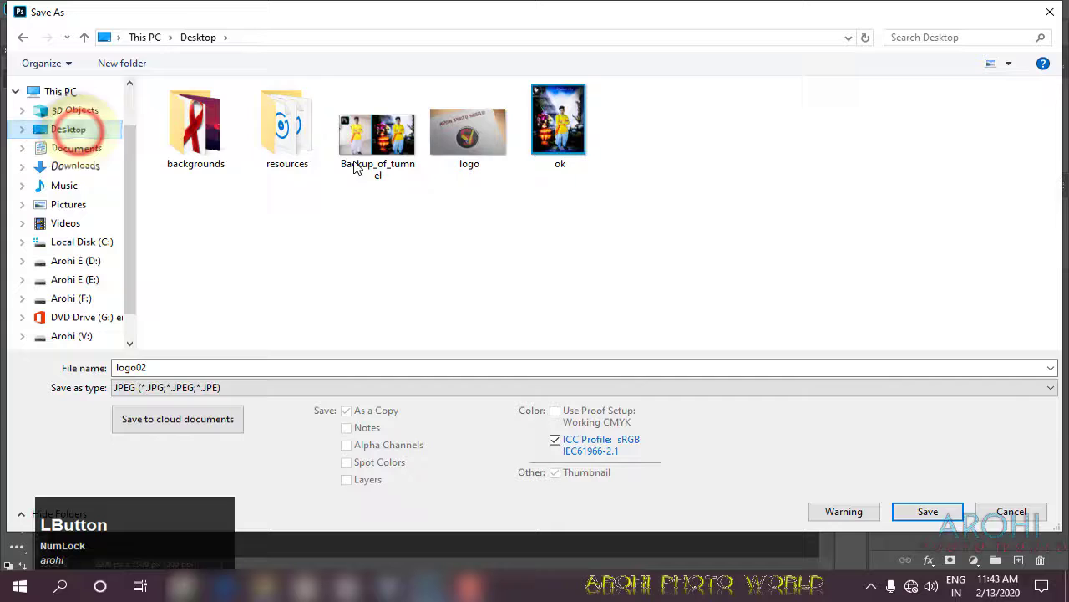
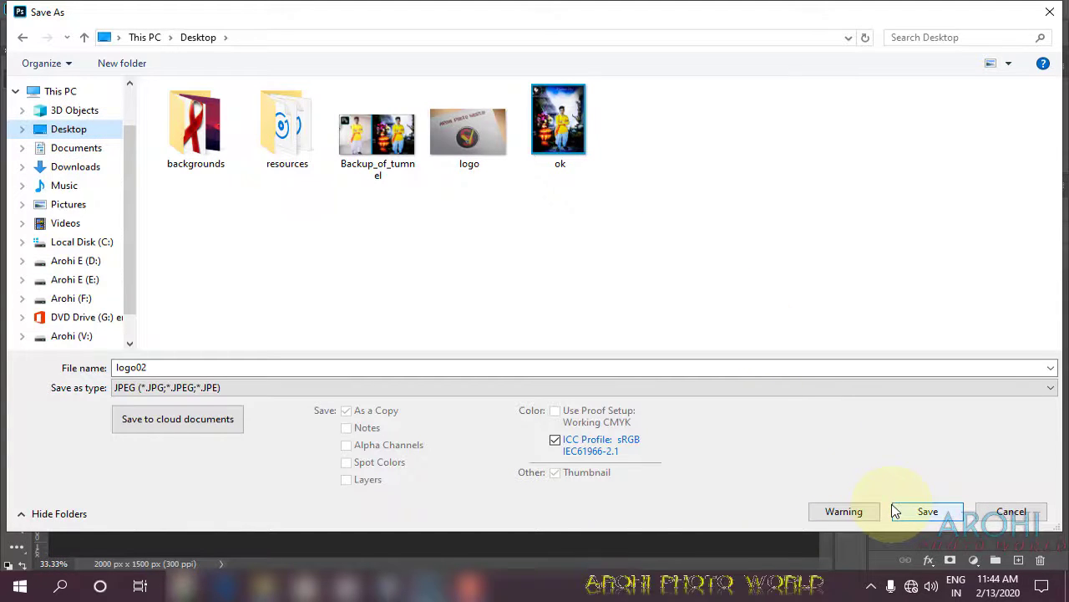